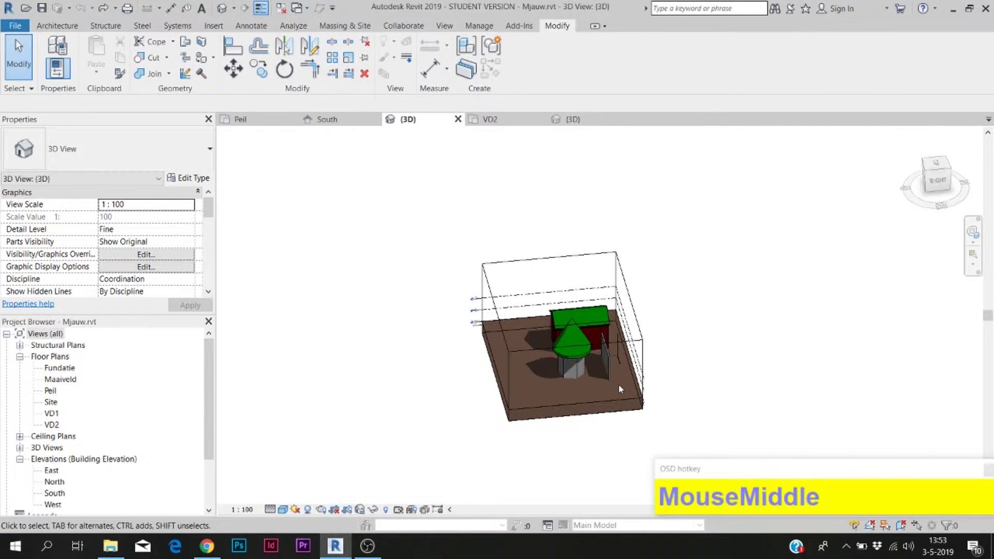
Orbit, pan and zoom around the walls on the pad, then recentre the whole site model.
scroll(up, 3)
drag(465, 336, 504, 396)
scroll(up, 3)
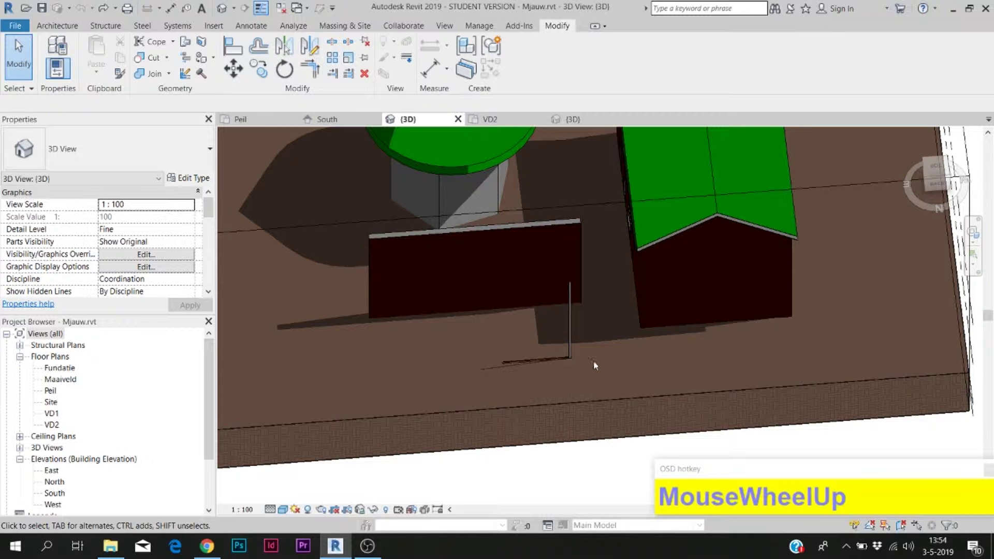
middle_click(697, 339)
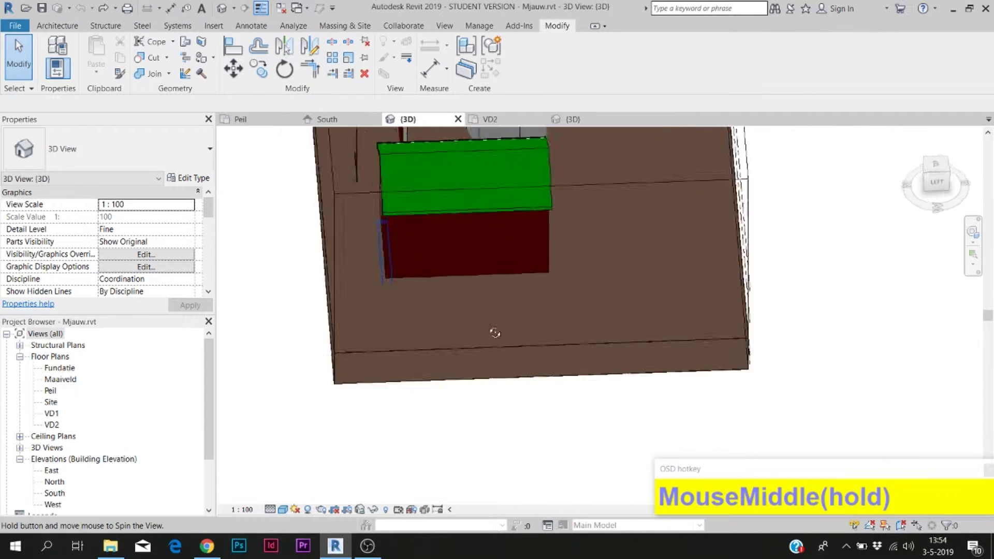
scroll(down, 3)
drag(671, 357, 490, 333)
scroll(down, 3)
drag(489, 333, 499, 312)
scroll(down, 3)
scroll(up, 3)
middle_click(483, 323)
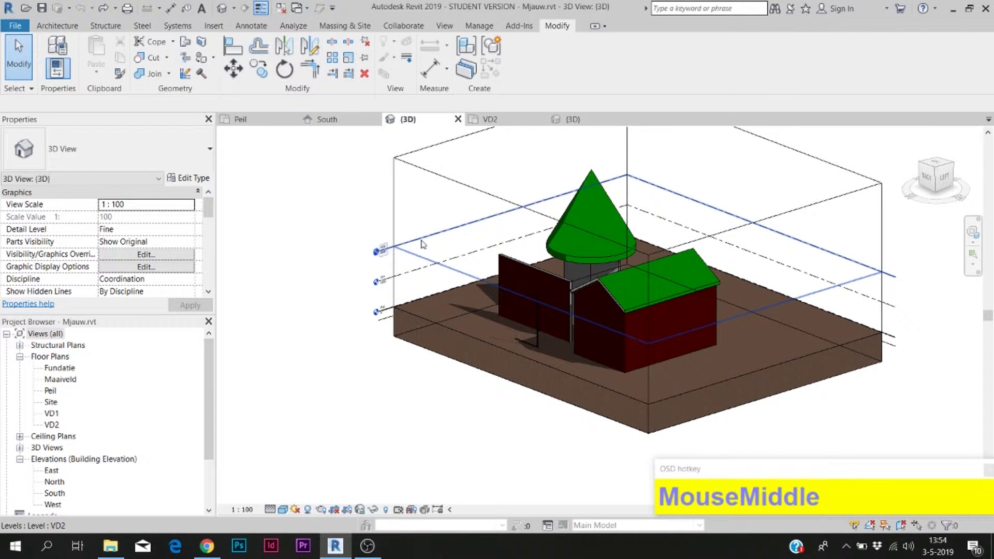
Select level VD1 to check its elevation while viewing the model from the front.
click(551, 255)
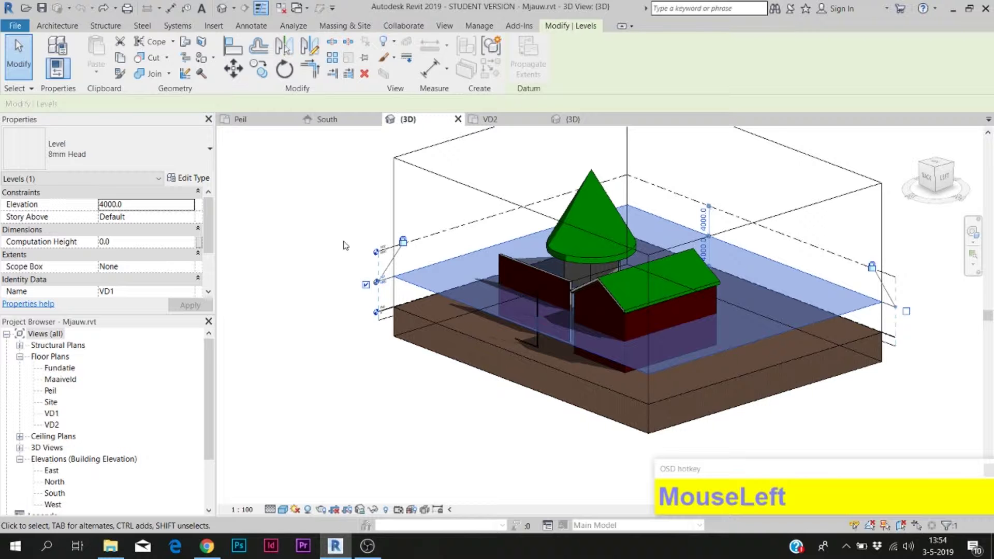
scroll(down, 3)
middle_click(574, 253)
scroll(down, 3)
scroll(up, 3)
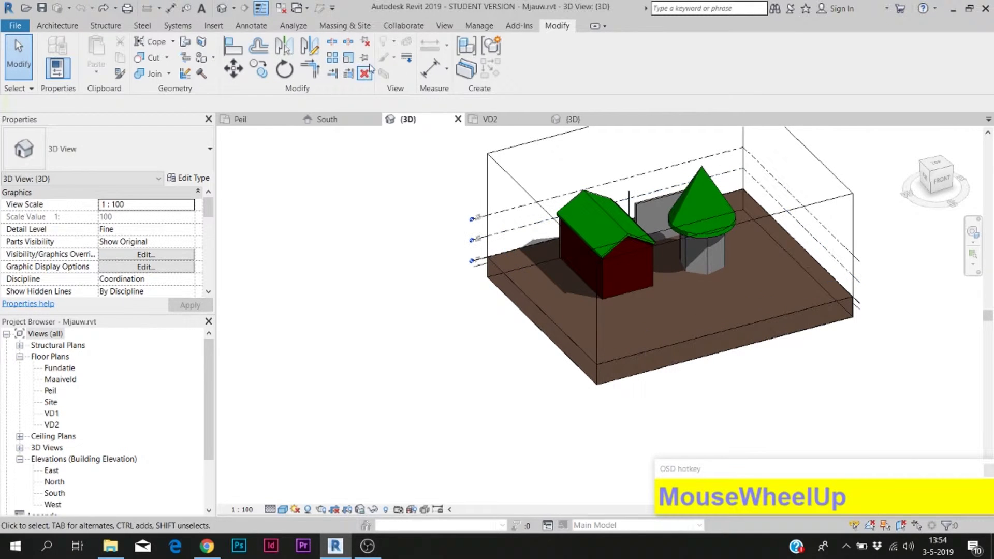
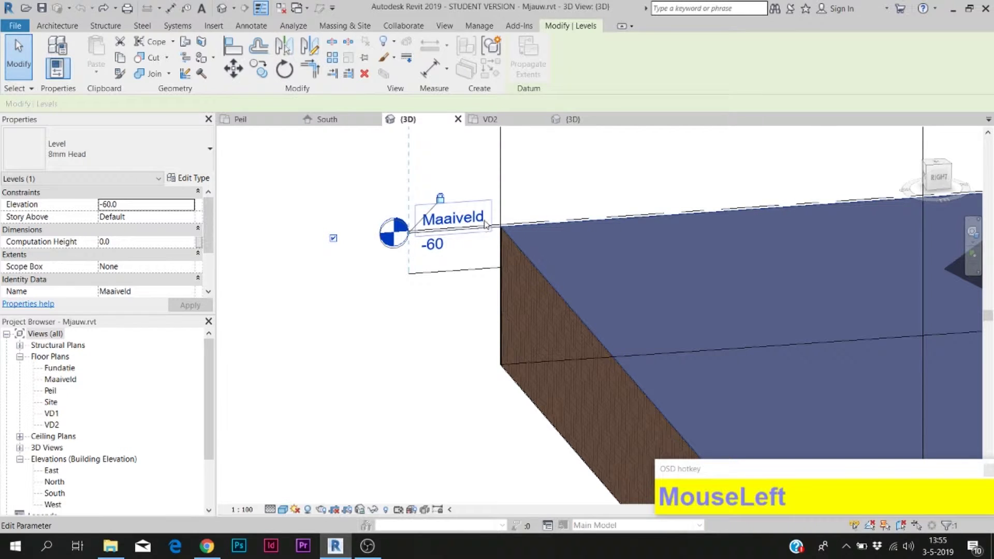
Clear the selection and orbit the zoomed-out site round to a back-side angle.
click(502, 221)
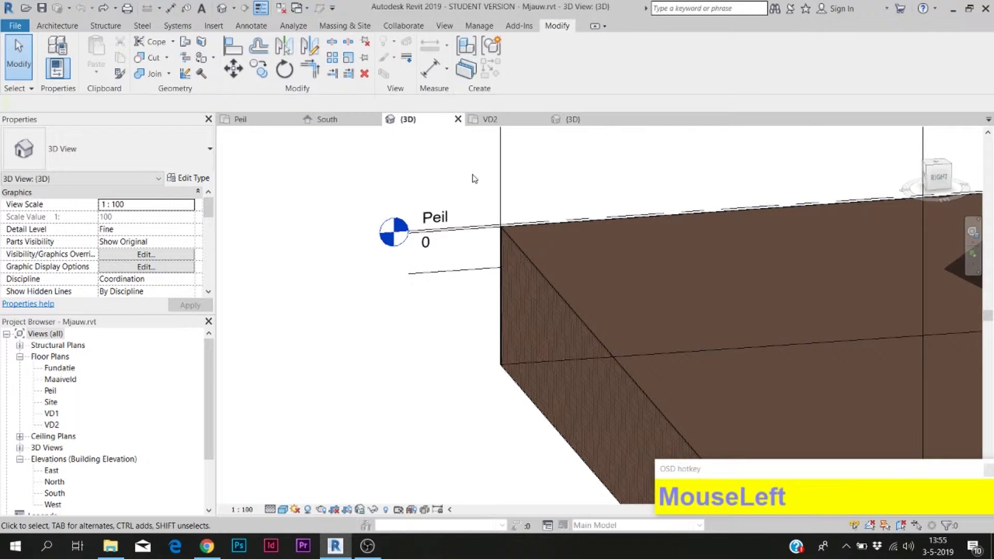
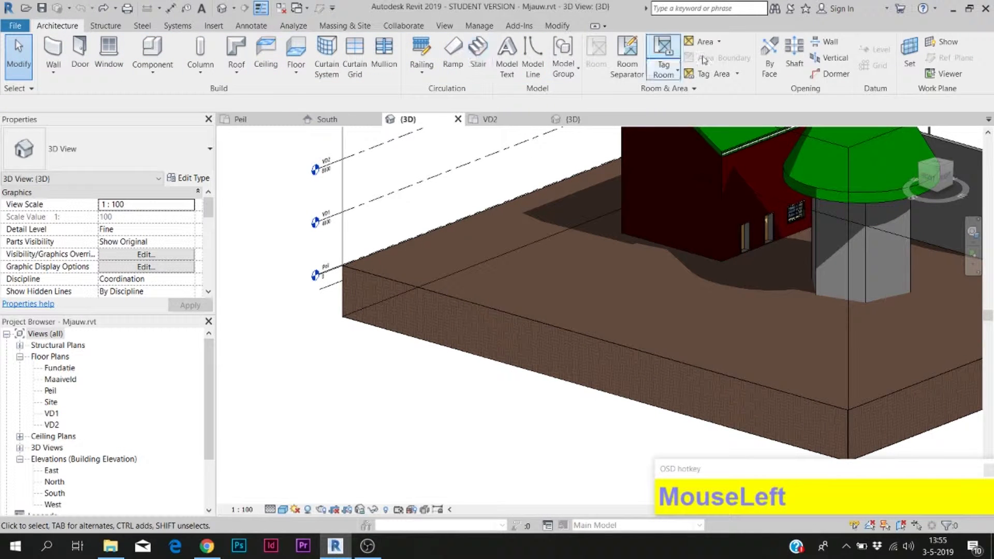
scroll(down, 3)
scroll(down, 3)
drag(573, 251, 571, 277)
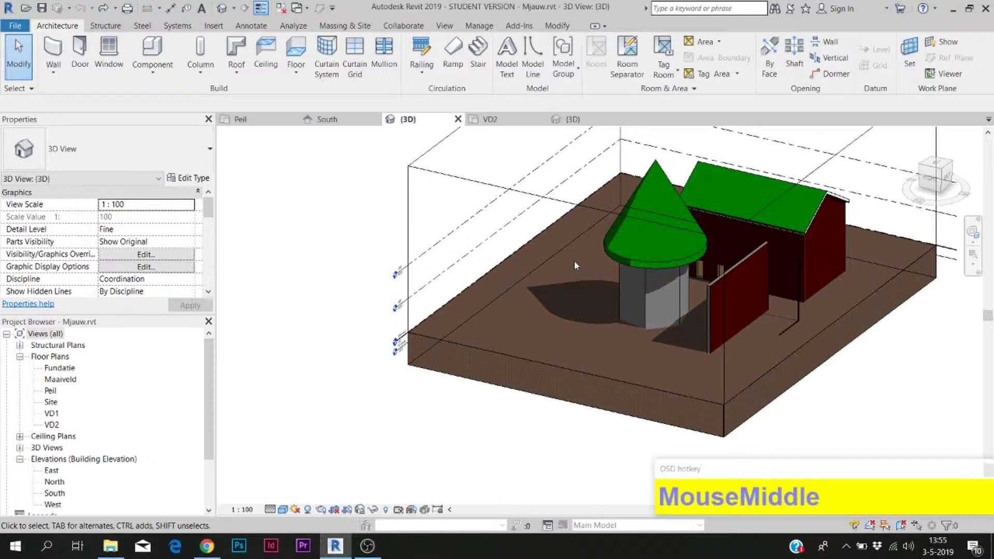
click(573, 206)
middle_click(573, 206)
scroll(down, 3)
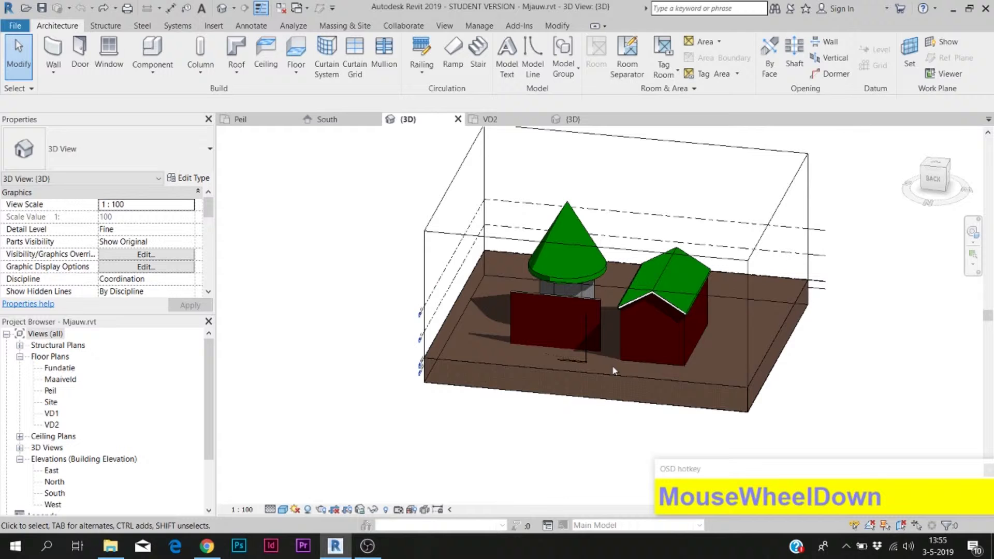
Switch the ribbon to the Massing & Site tools.
click(349, 32)
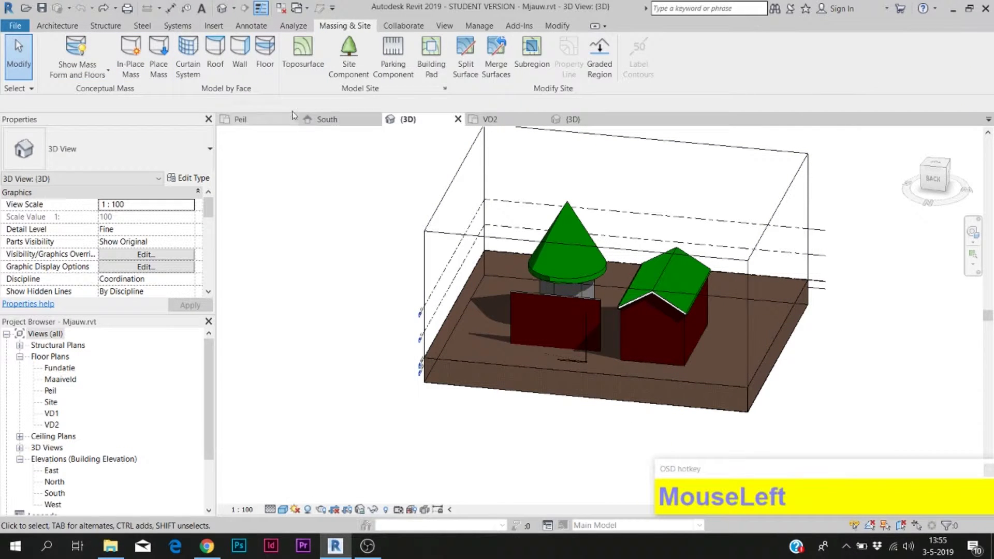
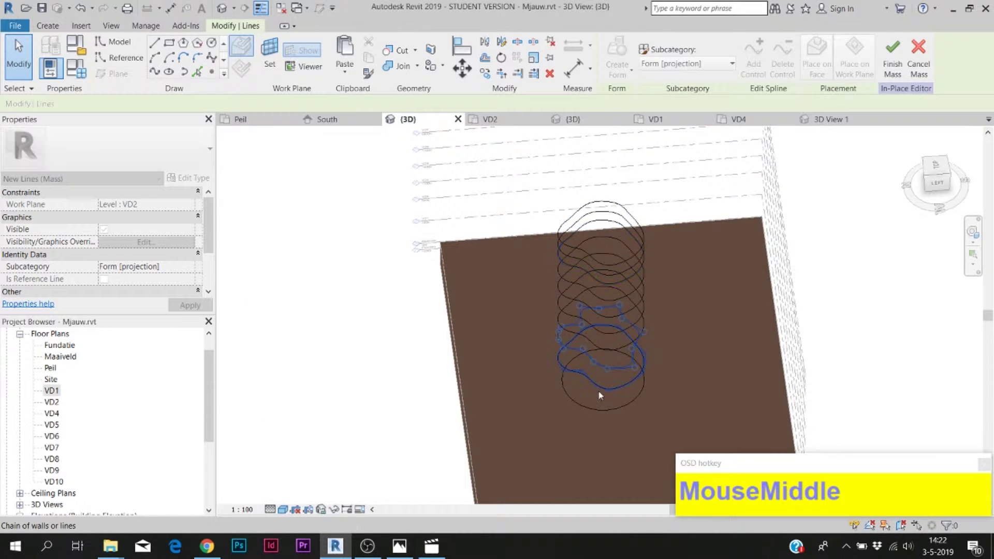
Zoom around the in-place mass sketch and pick a point among the stacked profile loops.
scroll(up, 3)
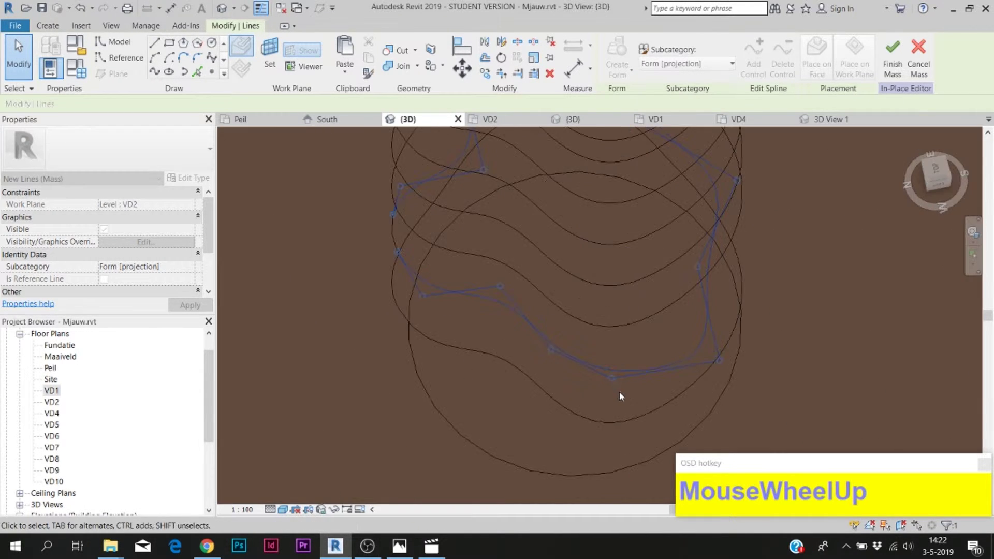
click(613, 386)
scroll(down, 3)
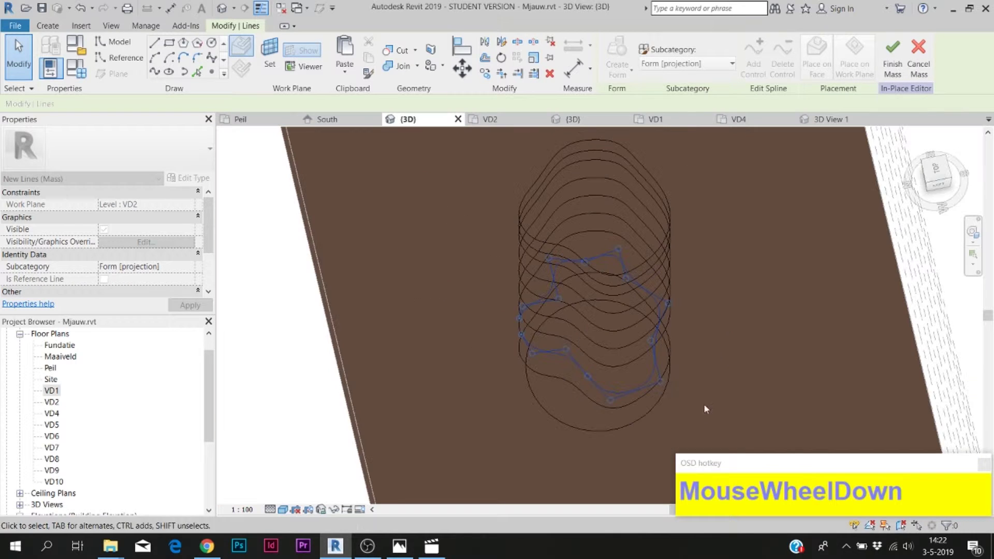
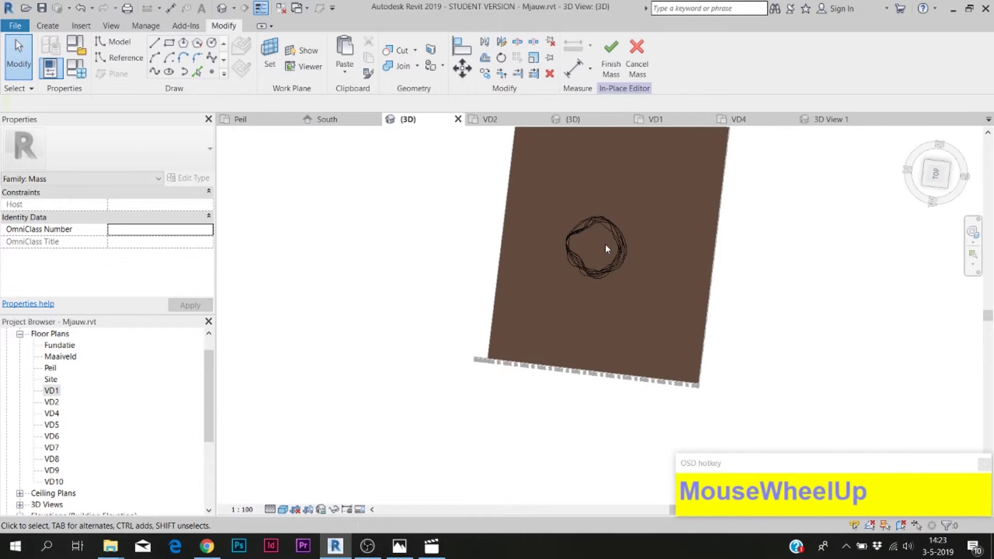
Window-select all fifteen stacked profile curves ready to loft into a solid form.
scroll(down, 3)
drag(474, 328, 556, 229)
scroll(down, 3)
drag(522, 236, 567, 59)
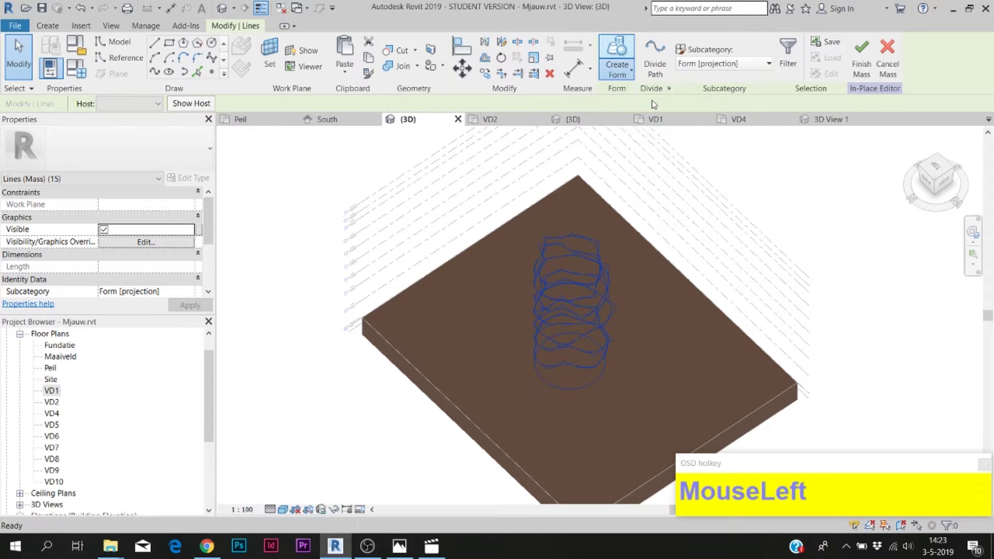
drag(648, 354, 605, 389)
scroll(up, 3)
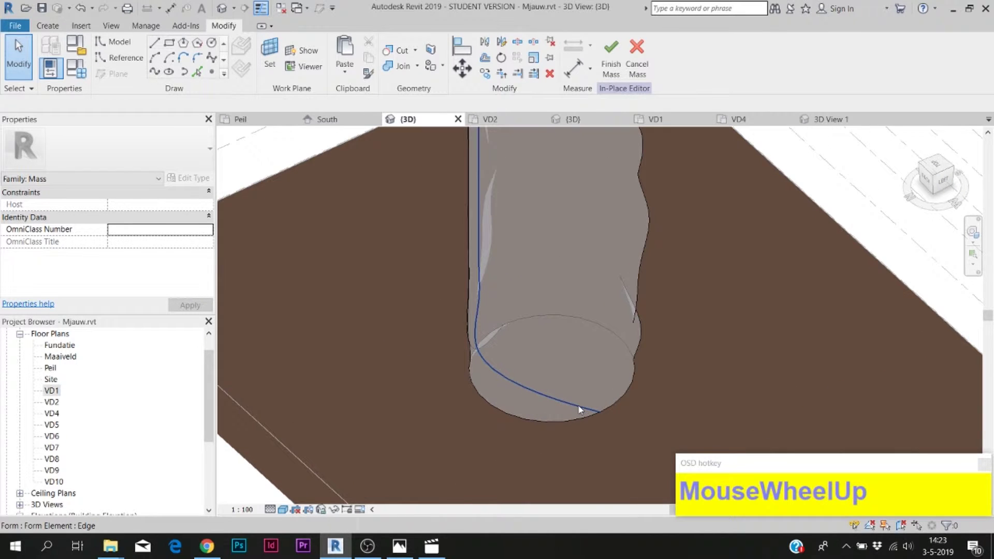
Generate mass floors at the tower's levels (about 530 m²) and inspect one floor slab.
click(427, 327)
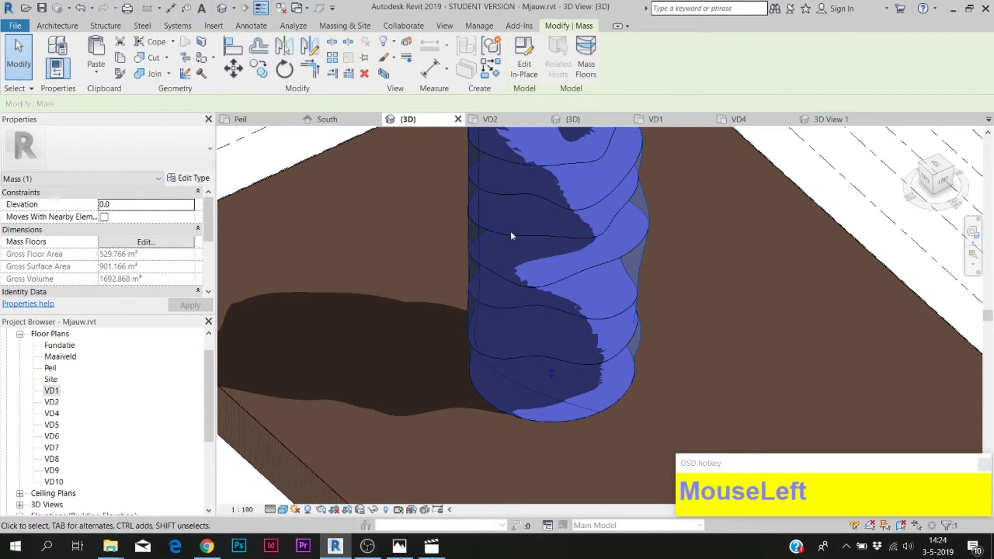
scroll(down, 3)
middle_click(612, 249)
scroll(up, 3)
drag(559, 421, 508, 201)
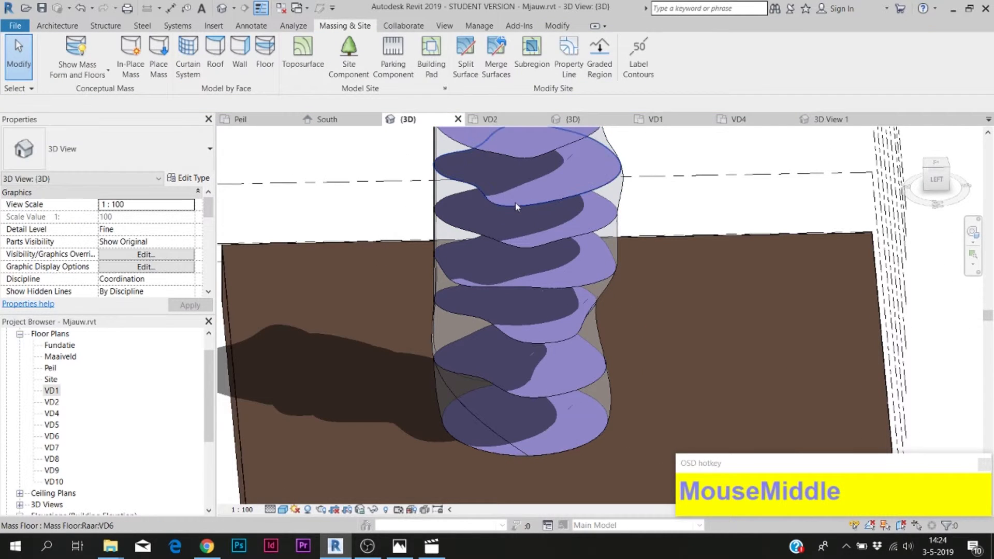
click(517, 209)
drag(477, 236, 520, 194)
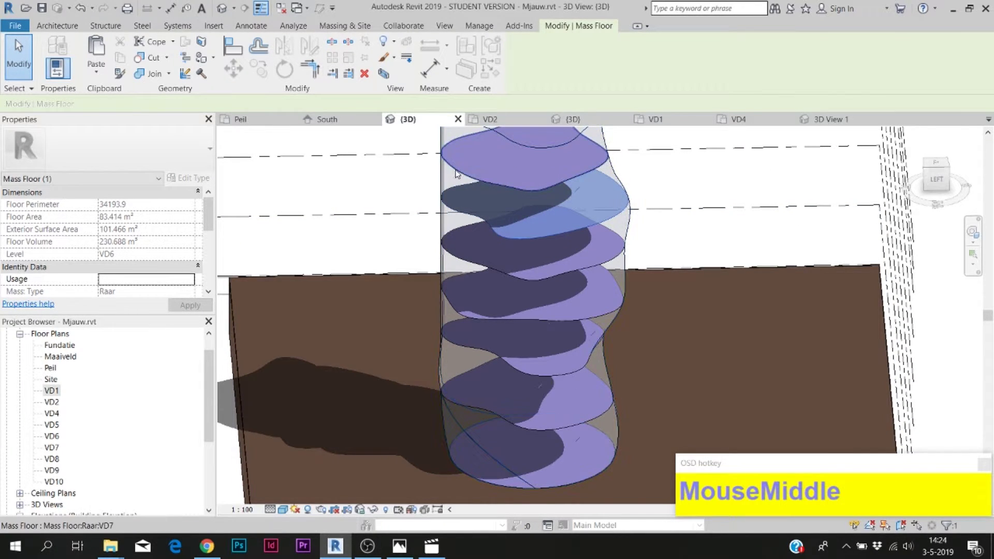
click(475, 180)
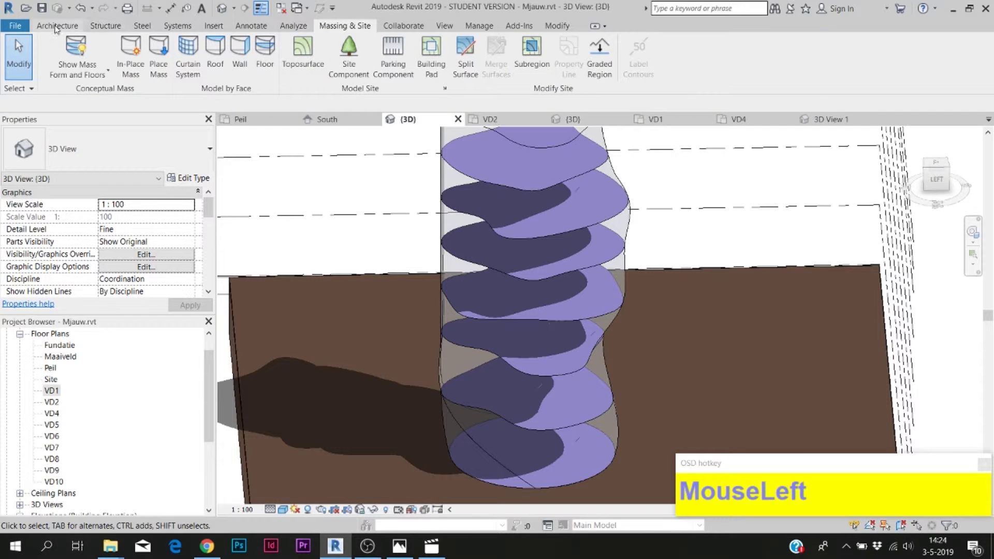
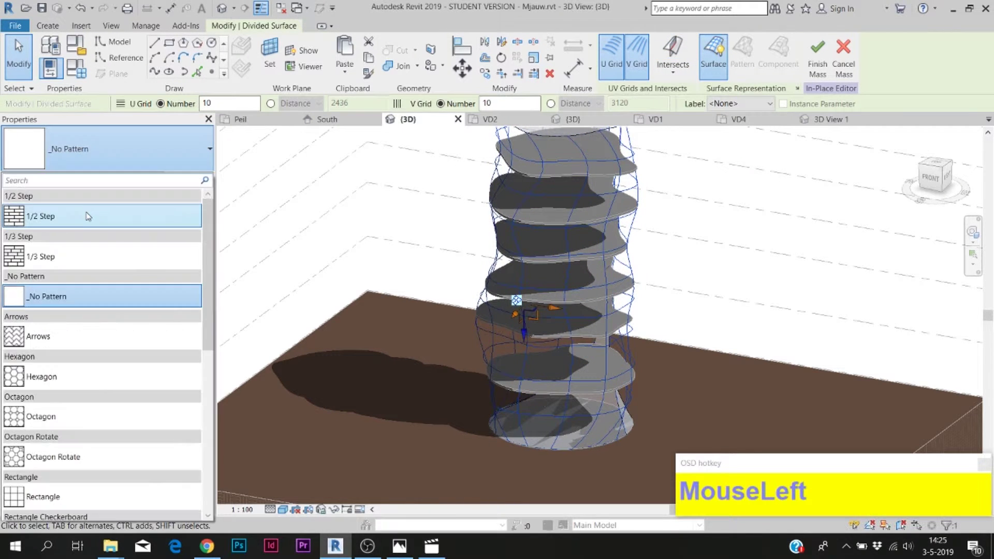
Apply the Triangle (bent) pattern to the 10×10 divided tower surface.
scroll(down, 3)
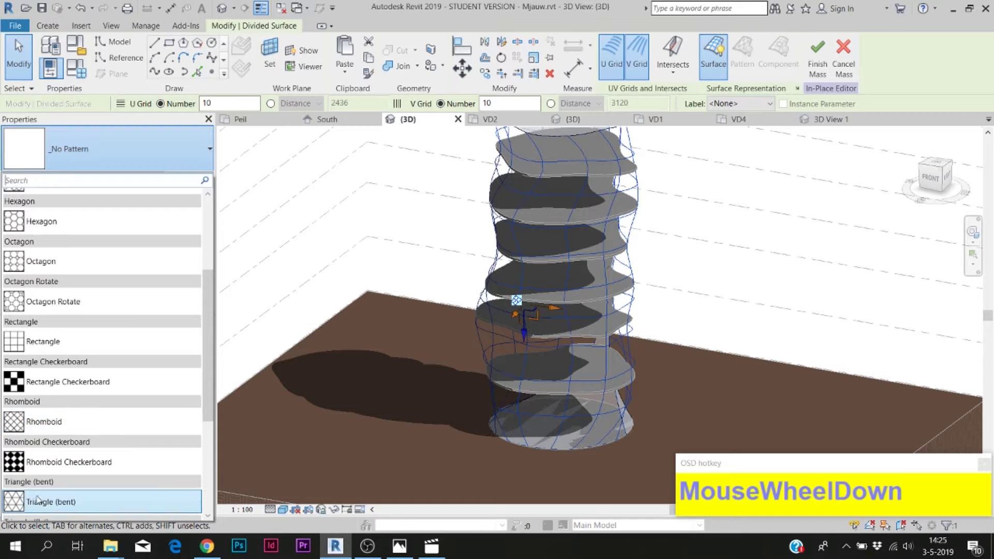
drag(48, 505, 582, 241)
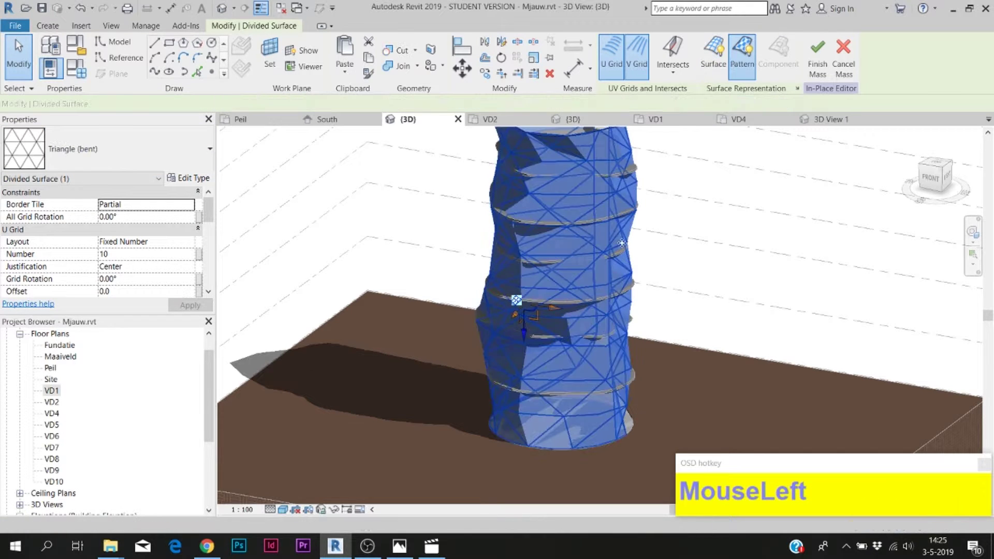
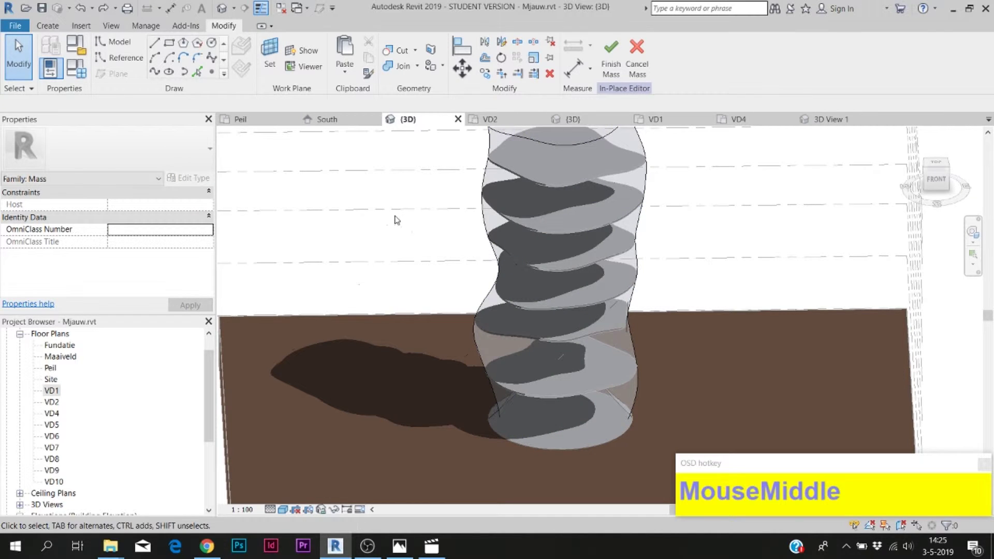
Deselect the divided surface, adjust the curtain grid spacing and create the system on the picked faces.
click(507, 221)
middle_click(507, 220)
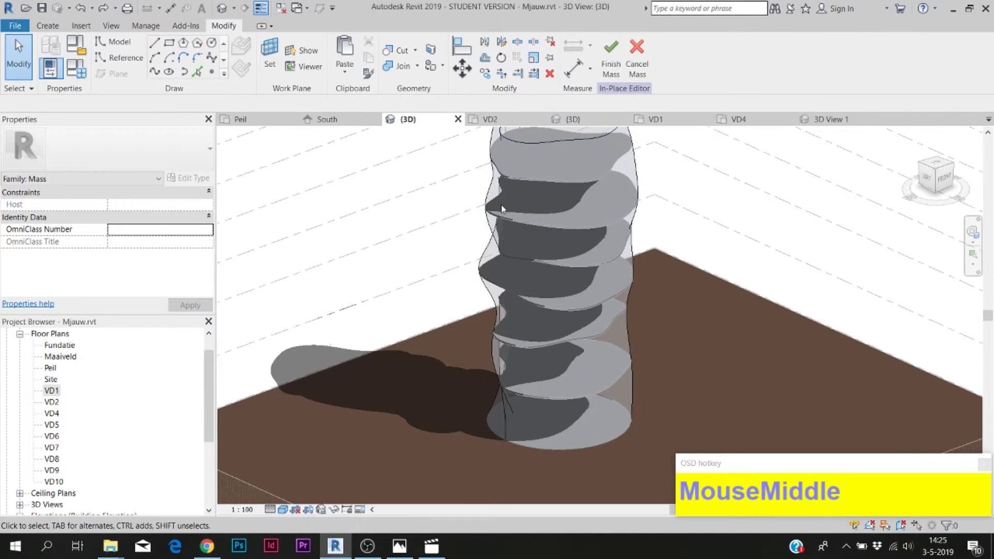
drag(500, 174, 500, 174)
scroll(down, 3)
click(499, 174)
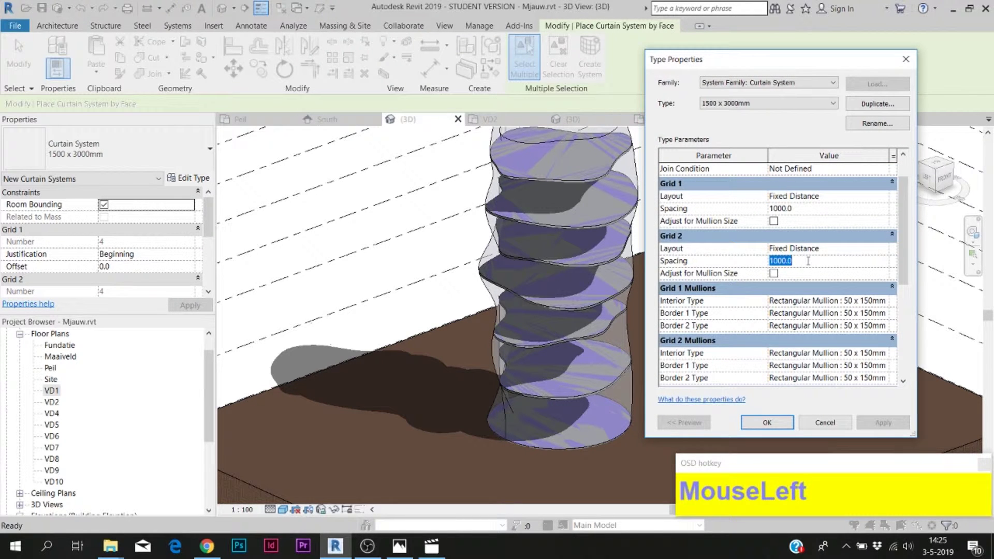
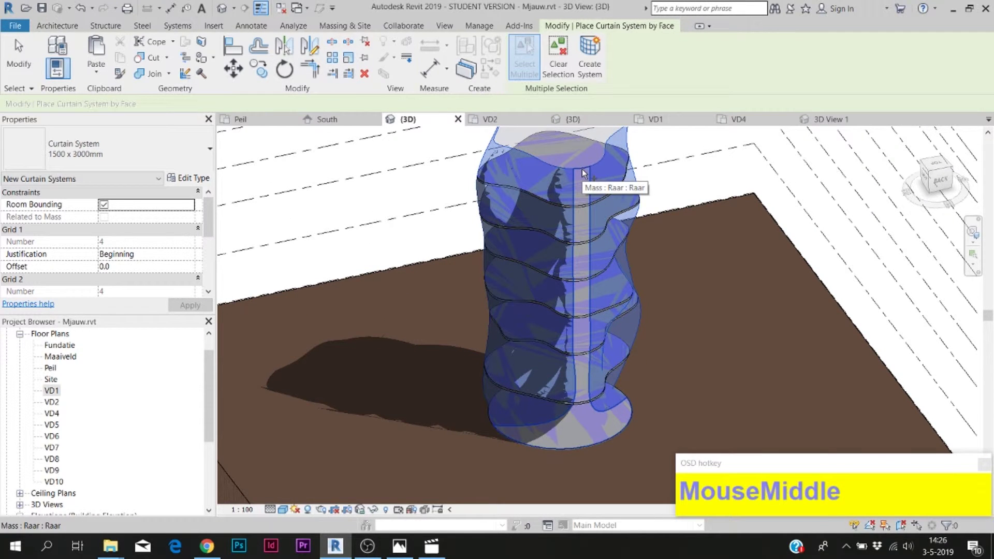
click(585, 172)
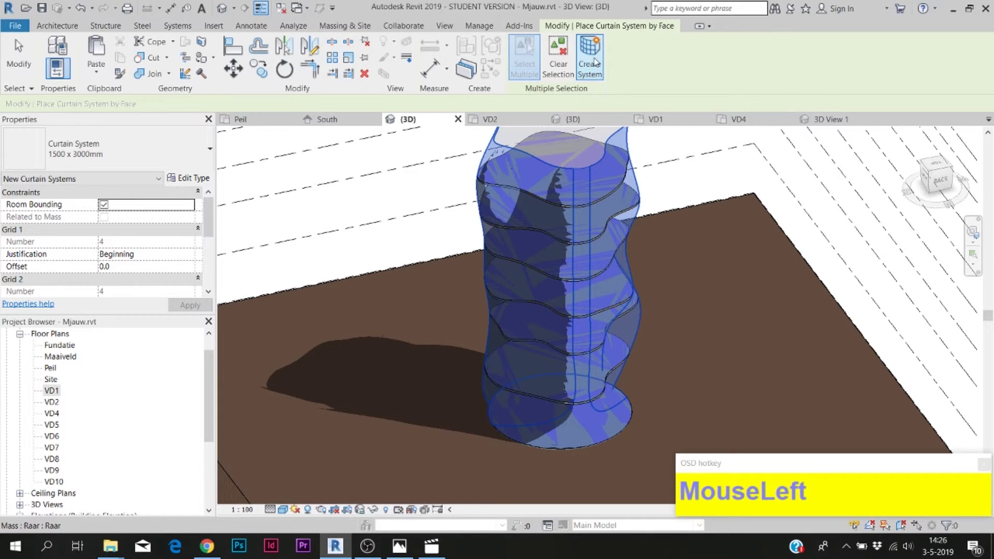
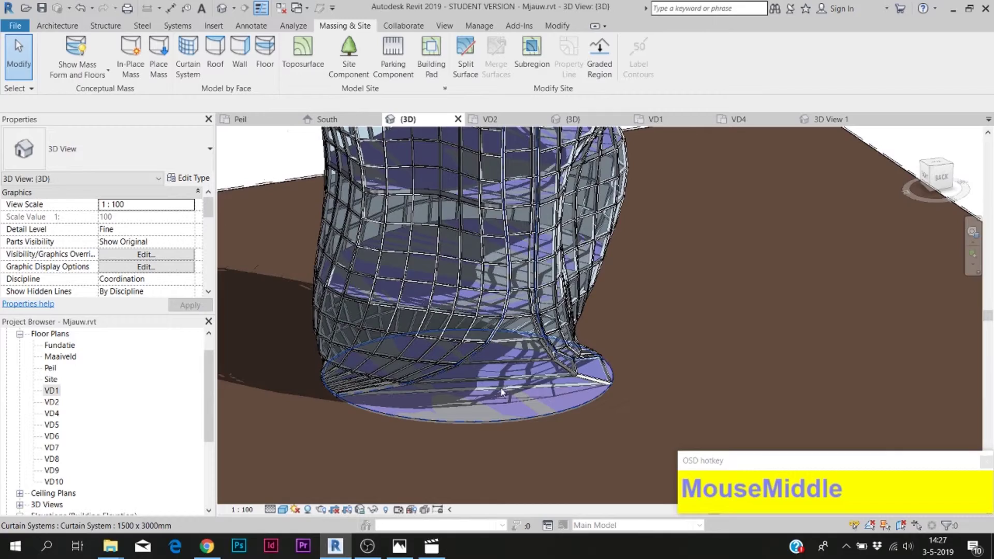
Orbit and pan to inspect the curtain-clad tower framed on the pad.
scroll(down, 3)
drag(510, 375, 579, 360)
scroll(down, 3)
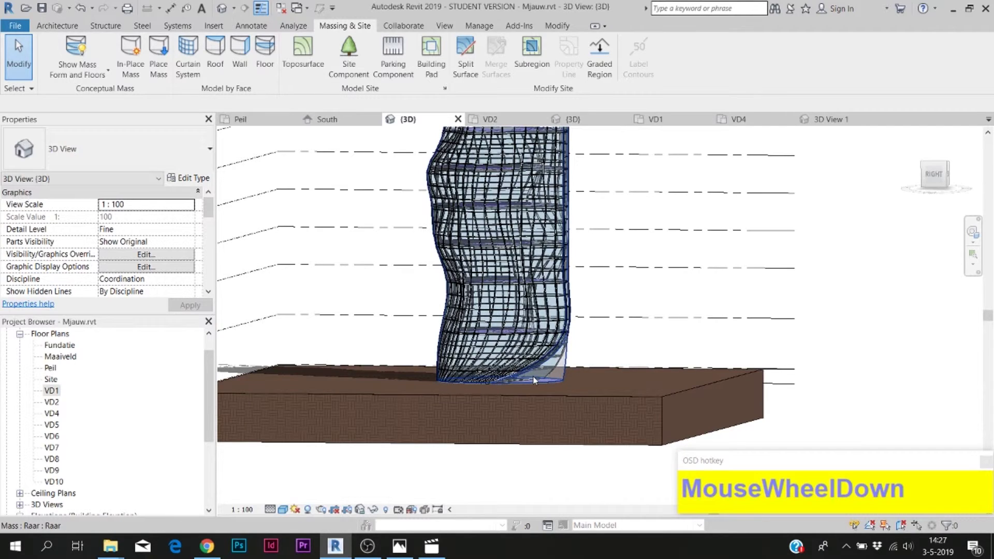
middle_click(536, 381)
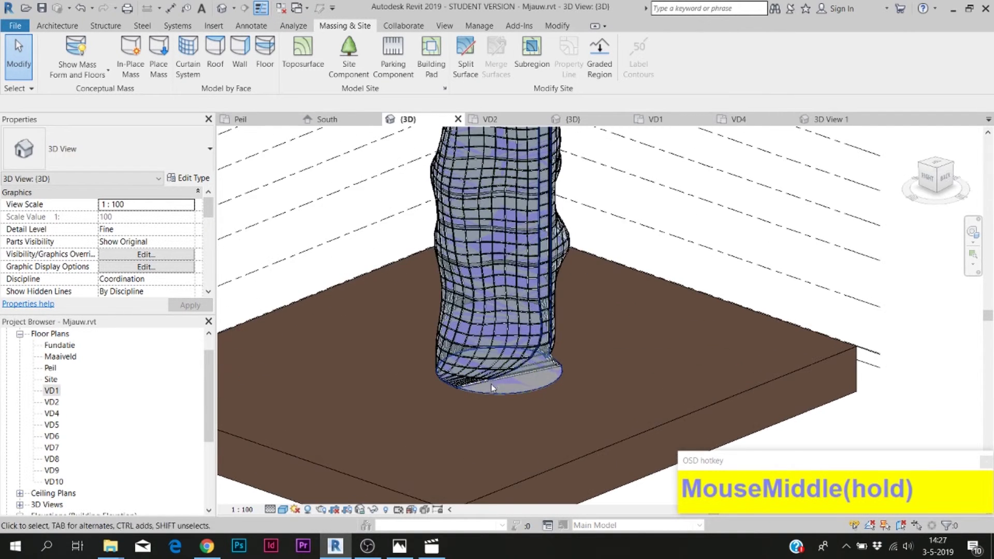
scroll(up, 3)
scroll(down, 3)
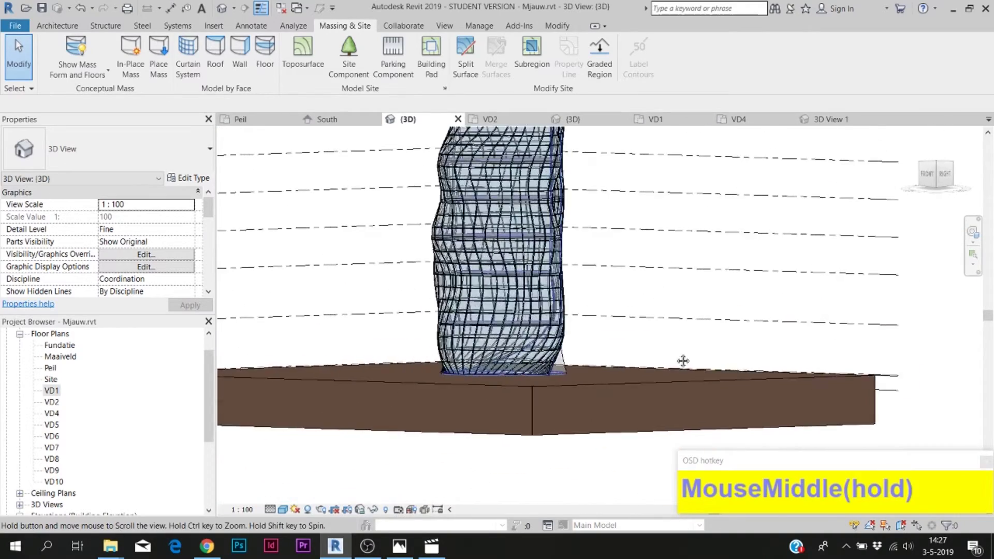
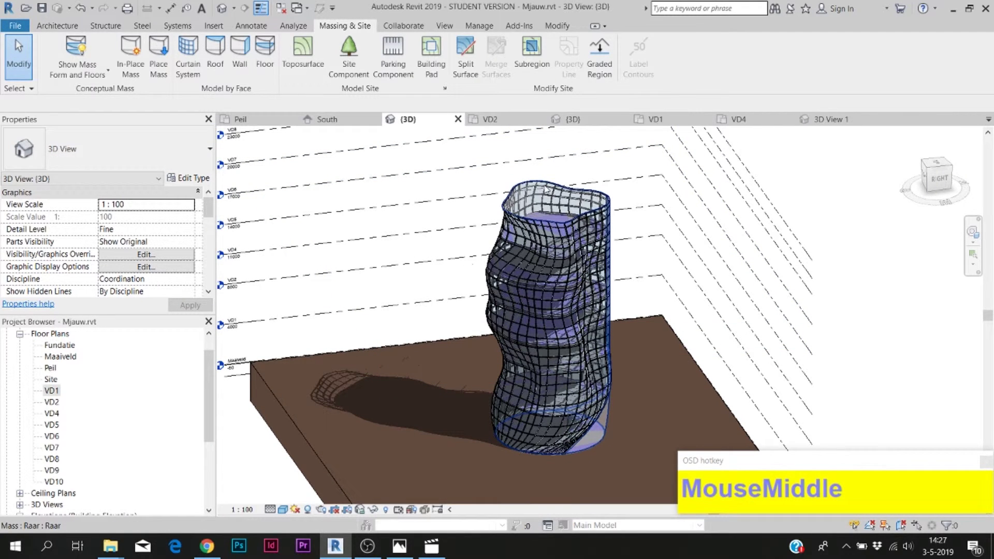
click(548, 190)
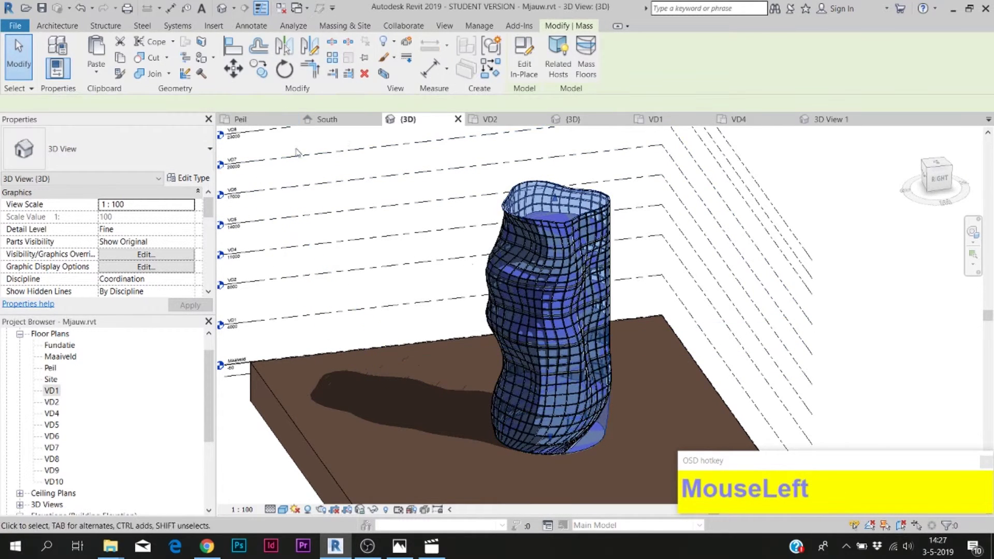
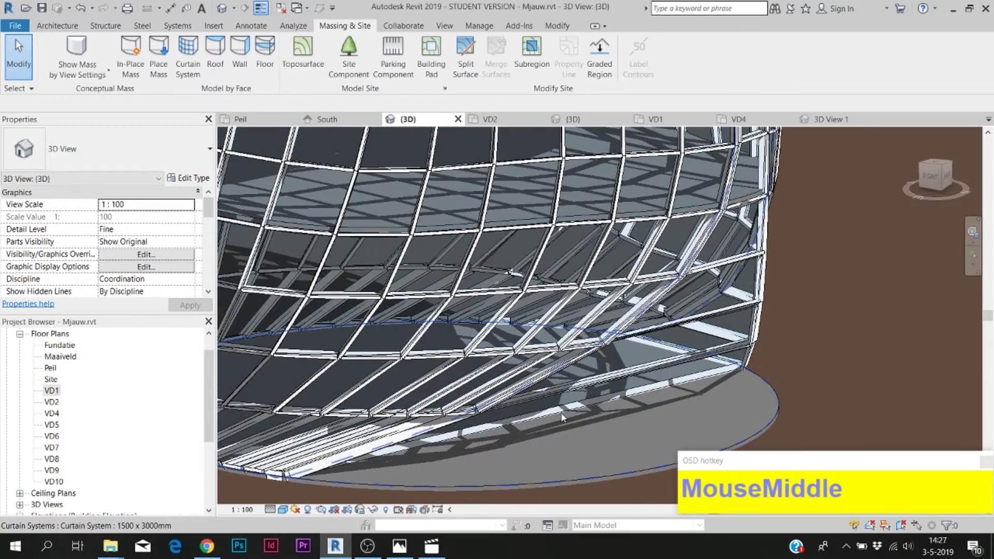
click(564, 417)
scroll(down, 3)
scroll(up, 3)
drag(501, 415, 493, 371)
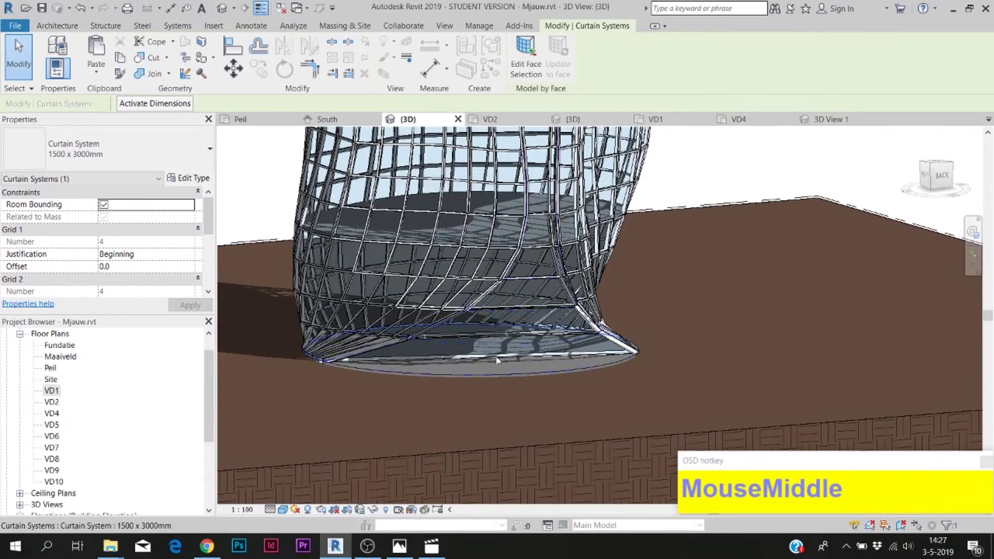
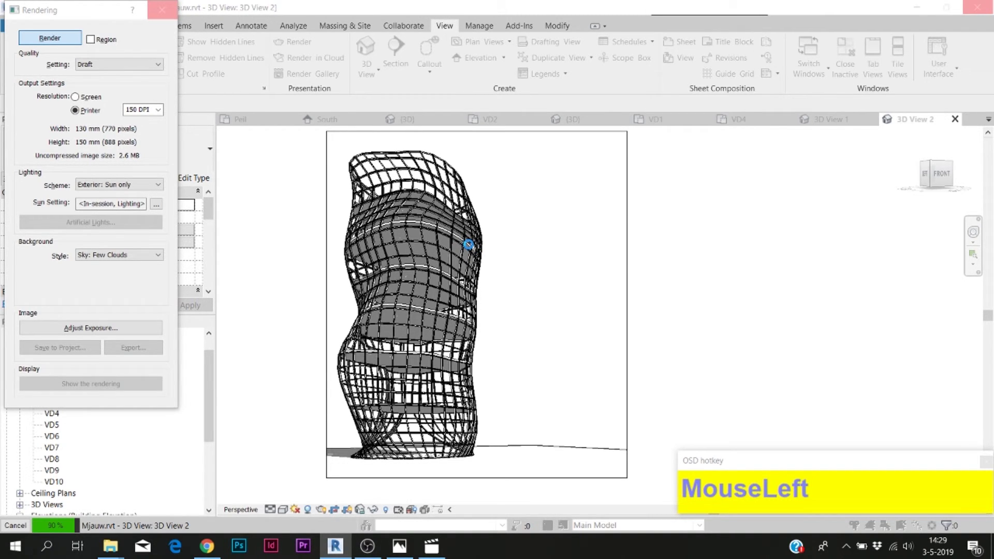
Render the perspective view, then return to the site 3D view's Massing & Site tools.
click(472, 248)
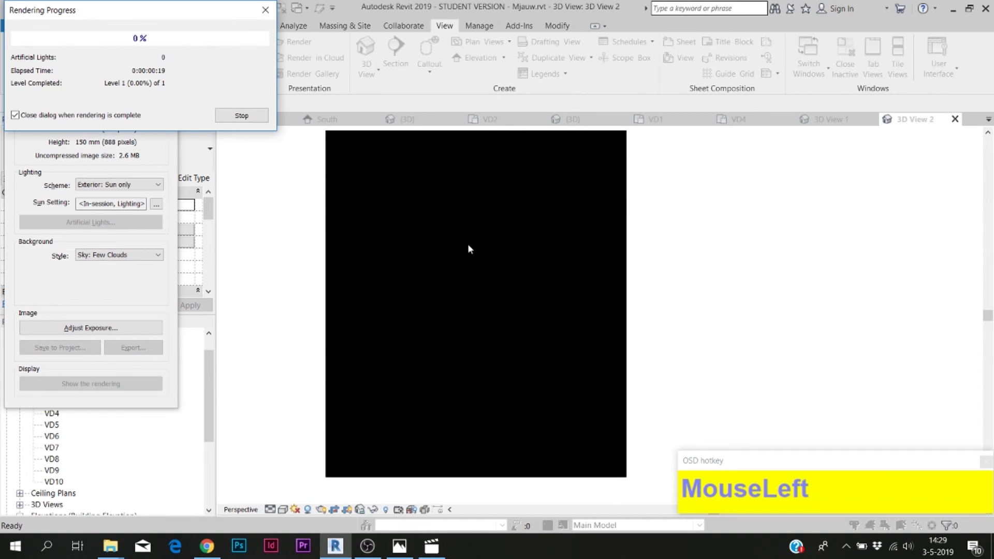
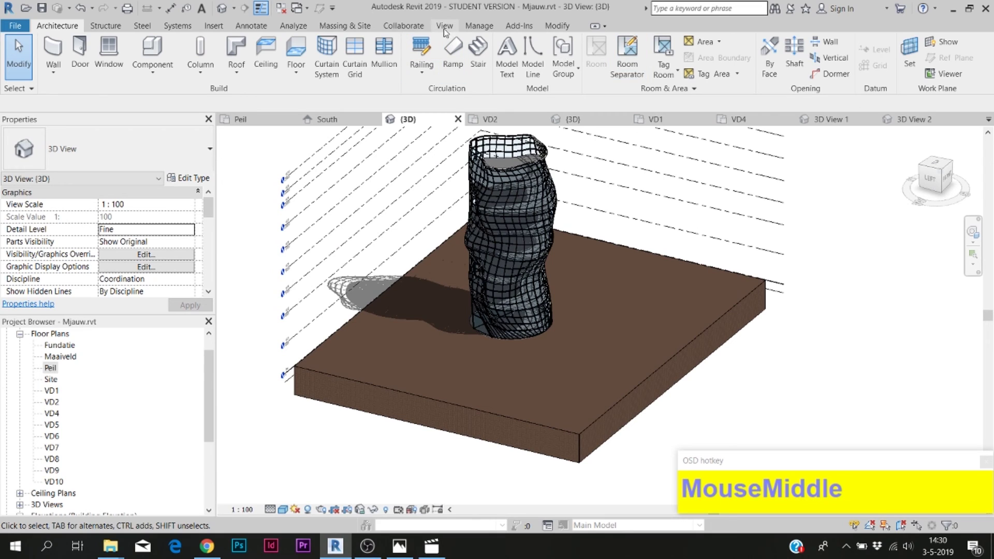
click(368, 29)
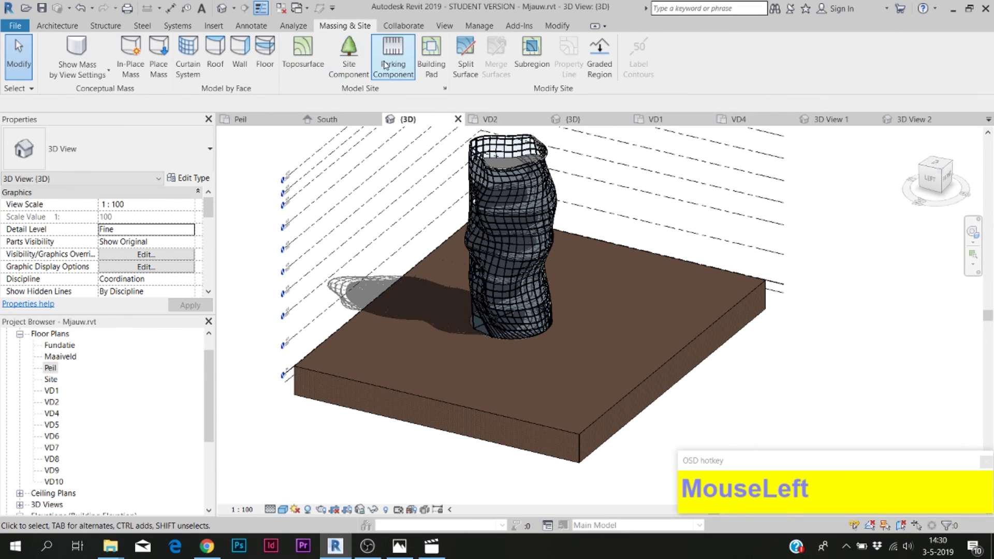